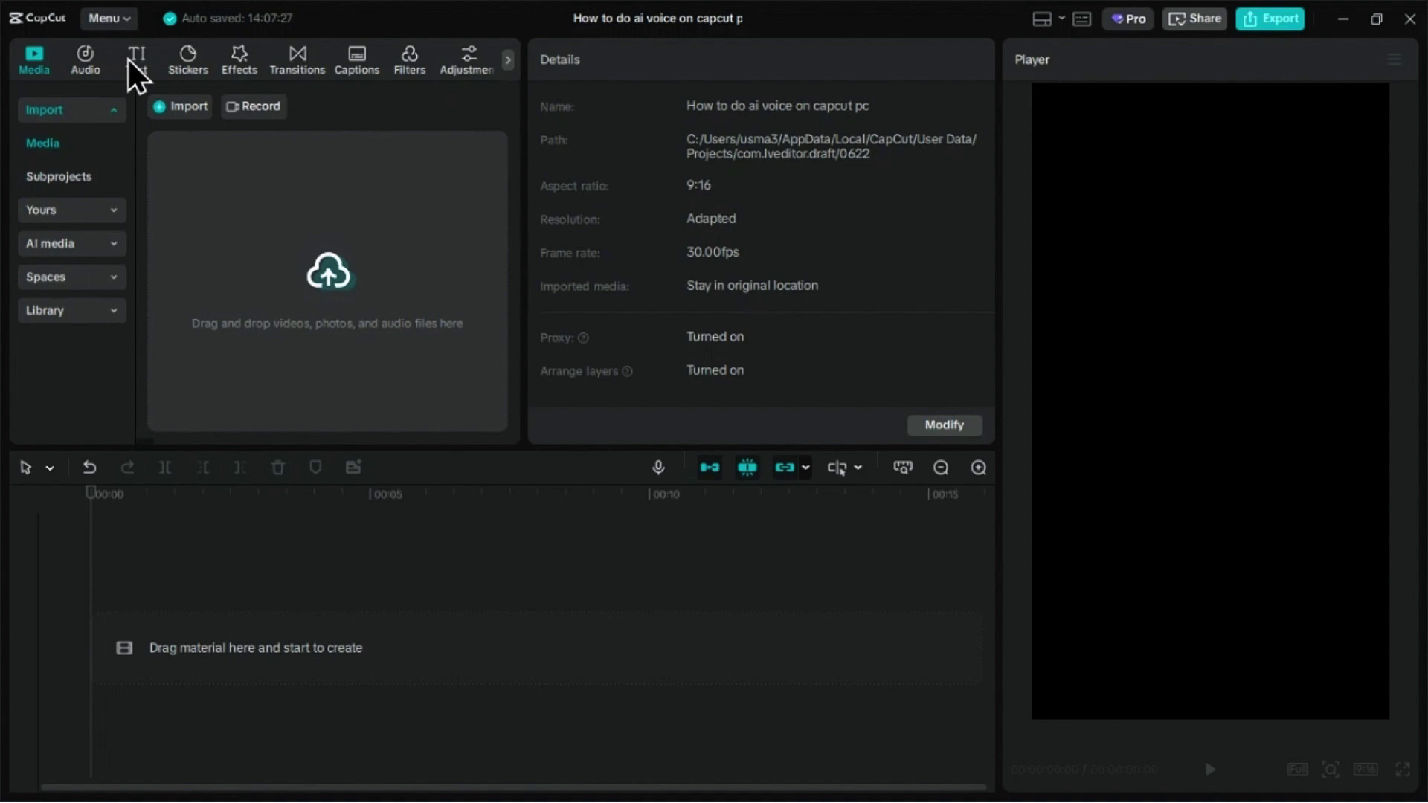
Show the Add text options with default text, AI script writer and caption import.
{"action": "left_click", "coordinate": [145, 73]}
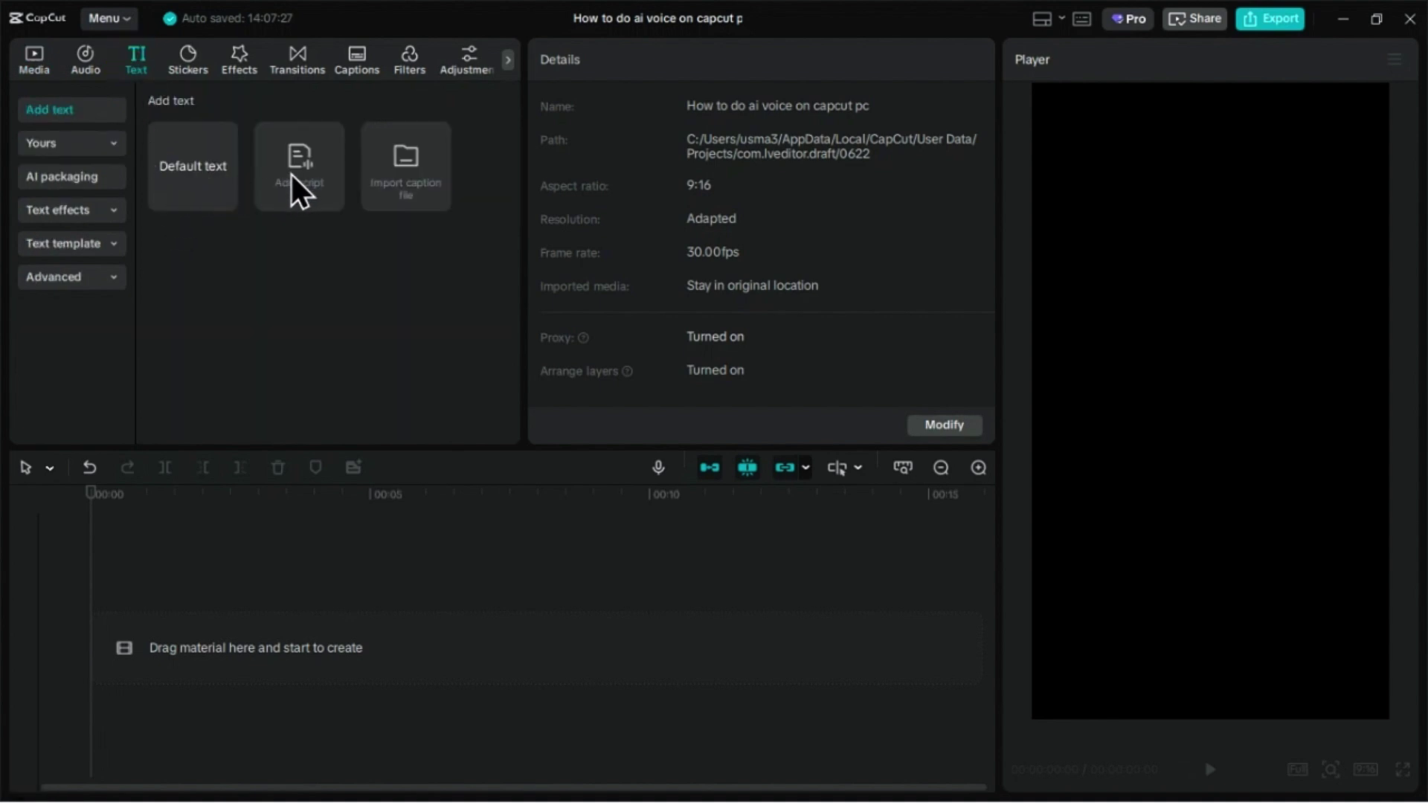
Launch the AI script writer from the Add script tile.
{"action": "left_click_drag", "start_coordinate": [308, 182], "coordinate": [521, 284]}
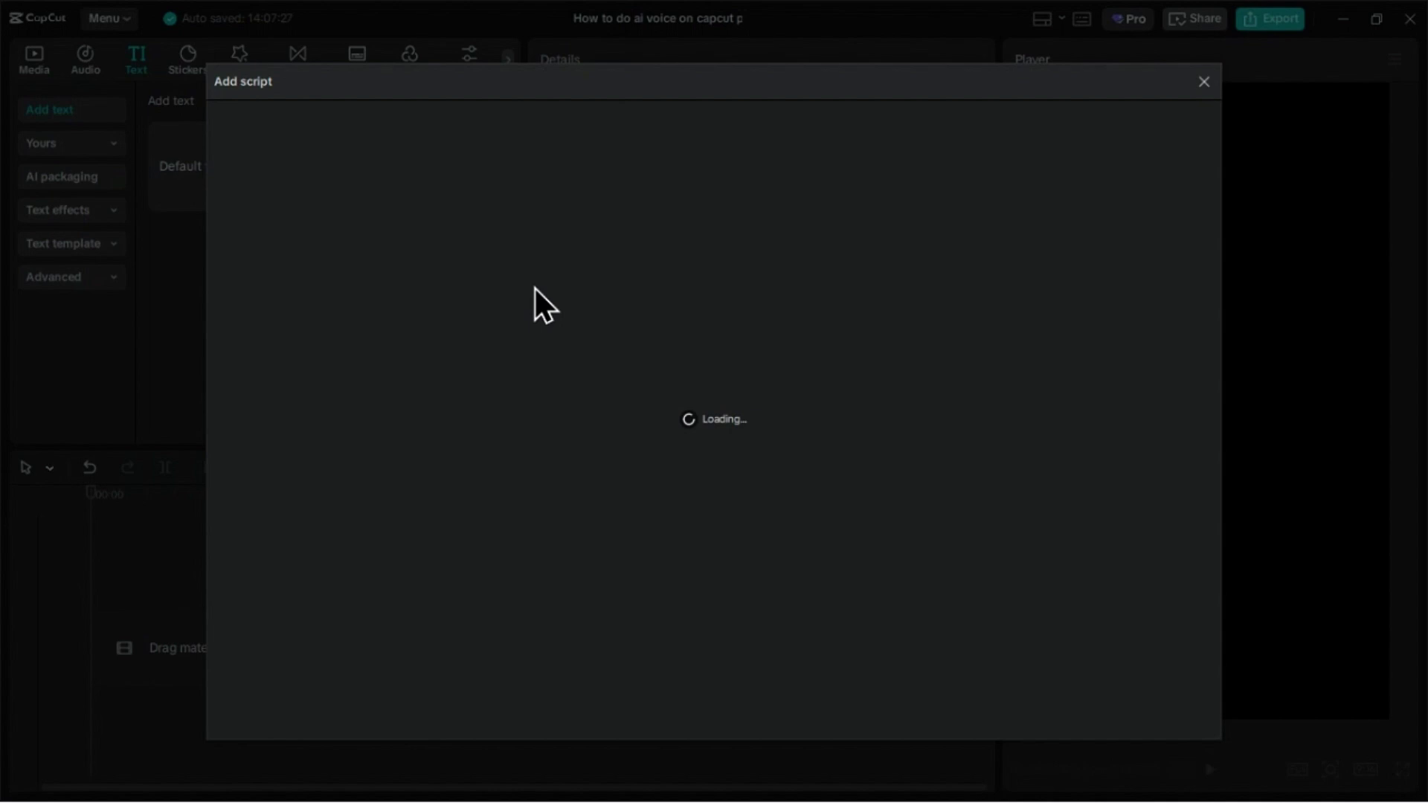
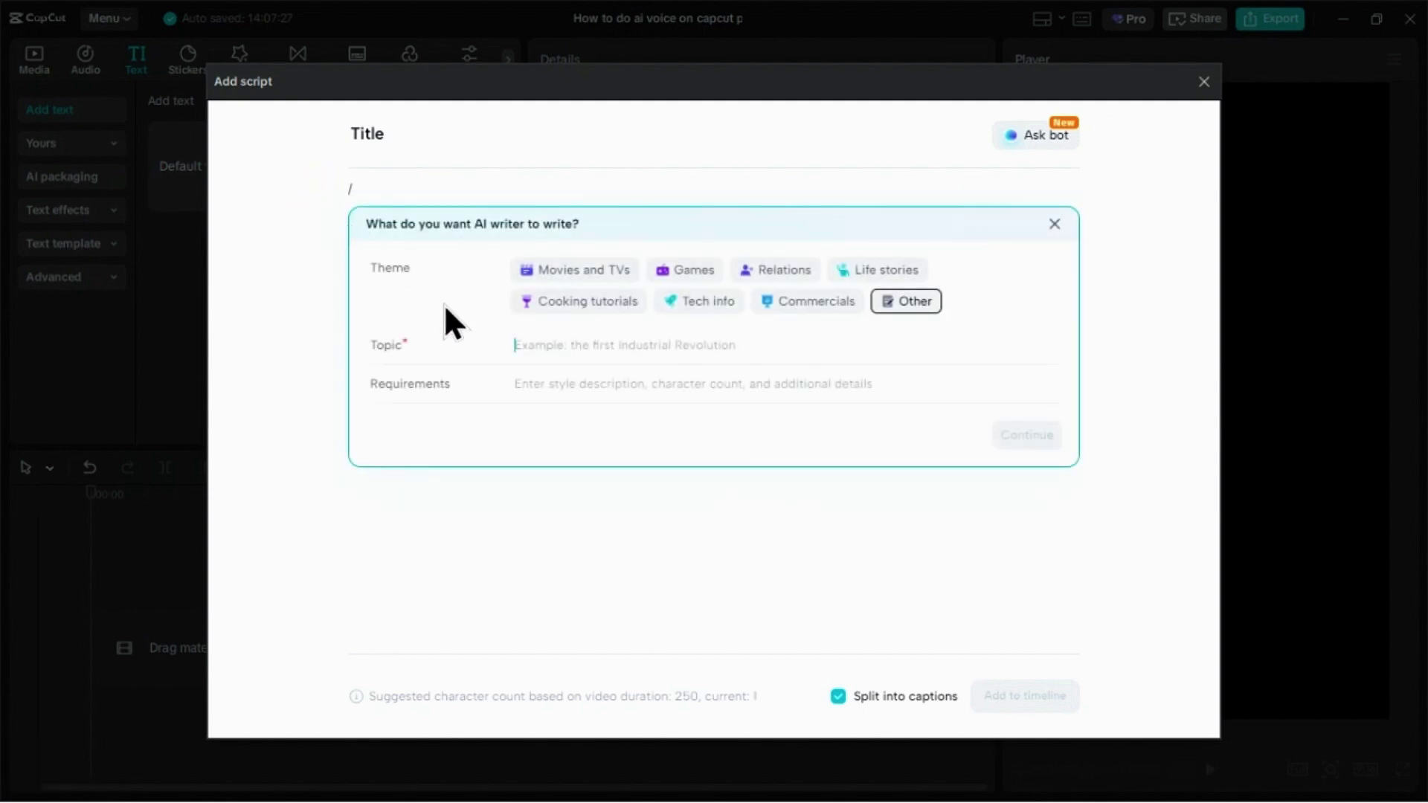
Enter the topic 'Motivational quote about gym' in the AI writer form.
{"action": "type", "text": "motivational"}
{"action": "key", "text": "space"}
{"action": "type", "text": "uote"}
{"action": "key", "text": "space"}
{"action": "type", "text": "bout"}
{"action": "key", "text": "space"}
{"action": "type", "text": "ym"}
{"action": "key", "text": "Tab"}
Enter the requirements 'Motivate my audience for going to gym'.
{"action": "type", "text": "motivate"}
{"action": "key", "text": "space"}
{"action": "type", "text": "y"}
{"action": "key", "text": "space"}
{"action": "type", "text": "udience"}
{"action": "key", "text": "space"}
{"action": "type", "text": "or"}
{"action": "key", "text": "space"}
{"action": "type", "text": "oing"}
{"action": "key", "text": "space"}
{"action": "type", "text": "o"}
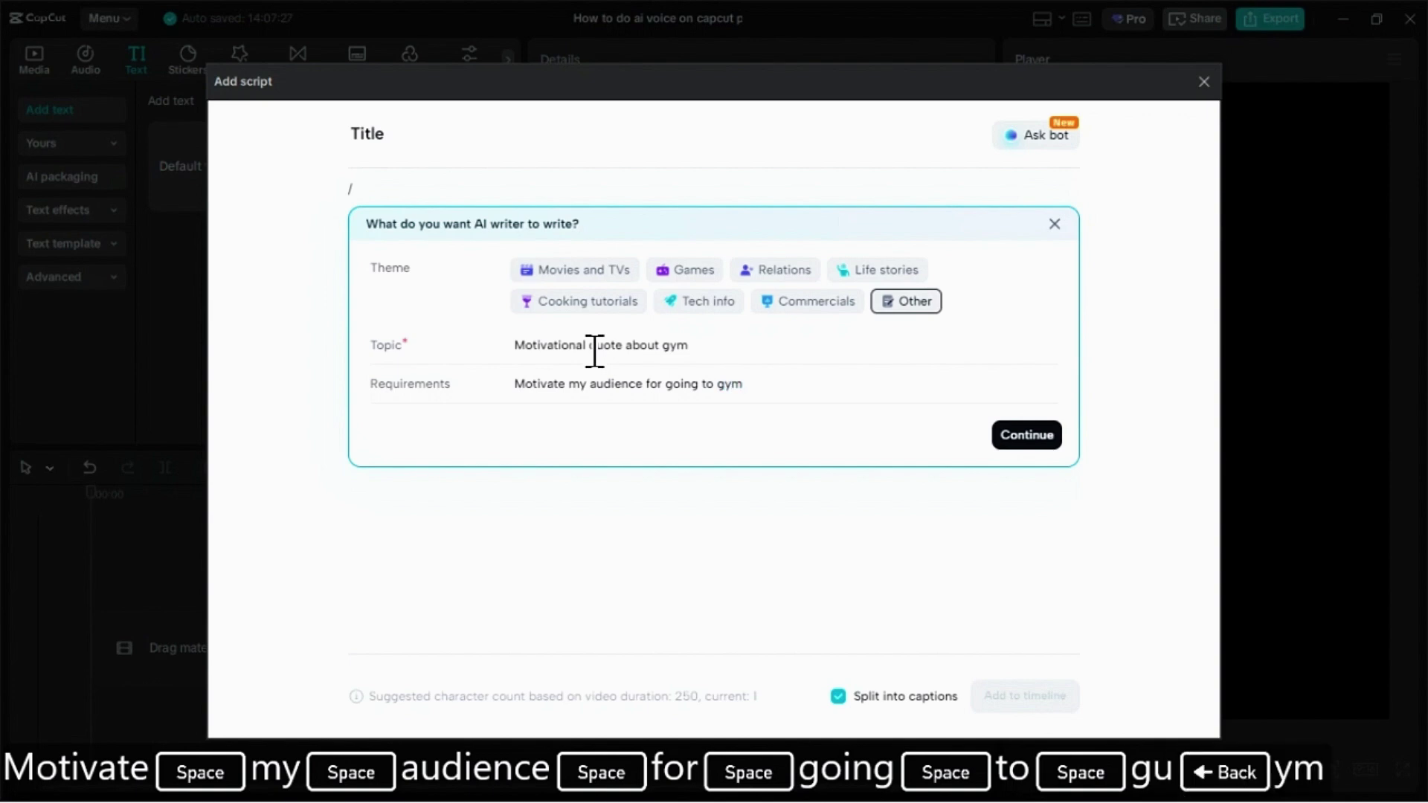